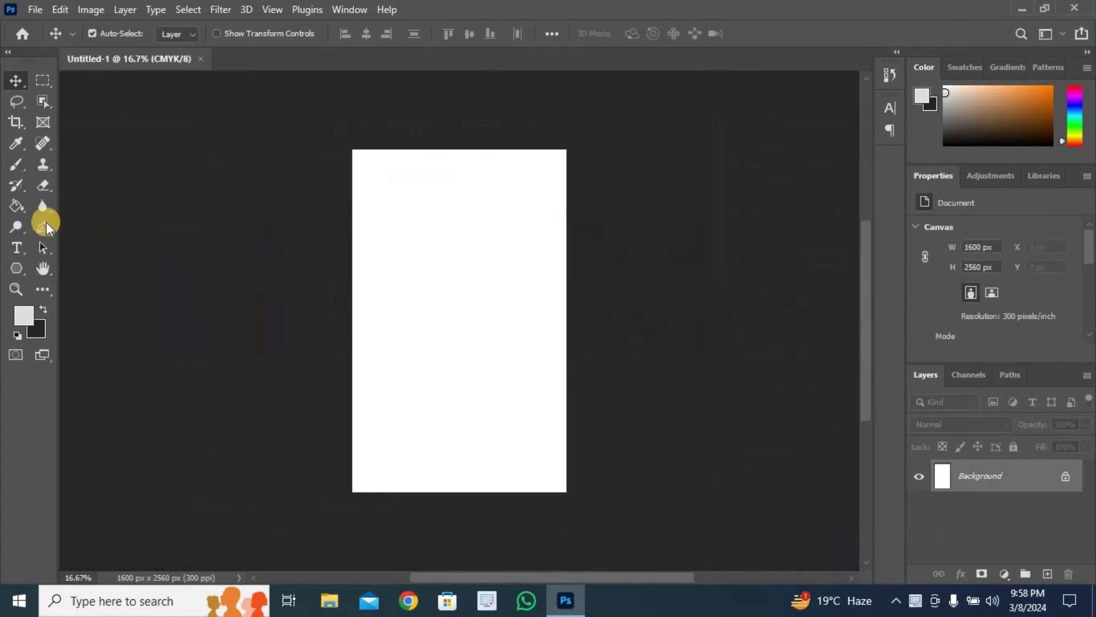
Step: Choose the Pen Tool in Shape mode with yellow fill and no stroke
right_click(47, 230)
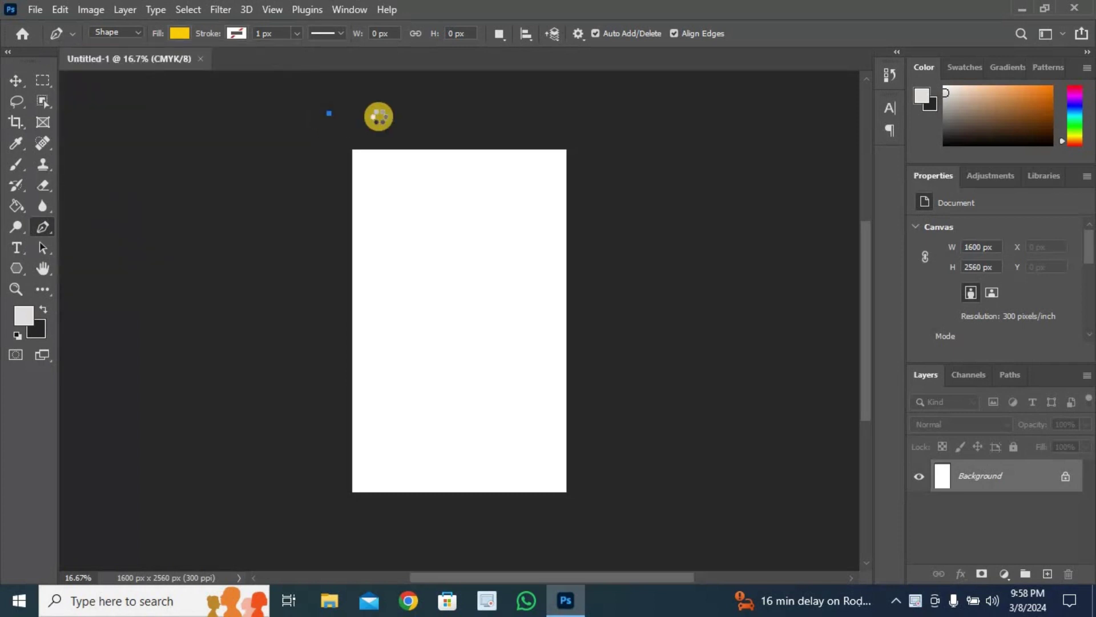
key("ctrl+z")
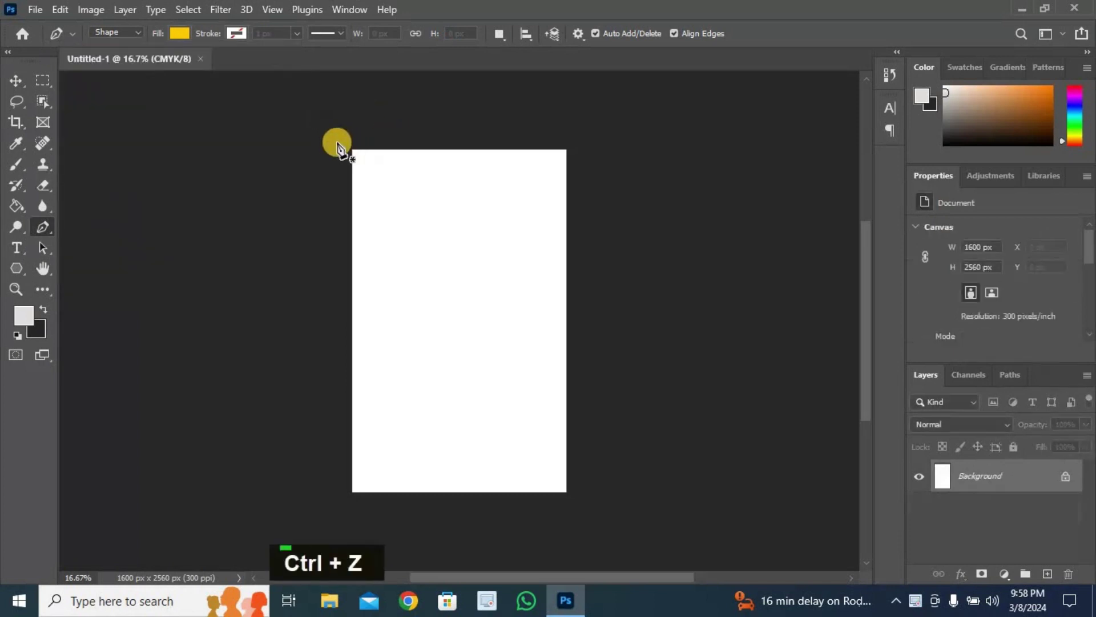
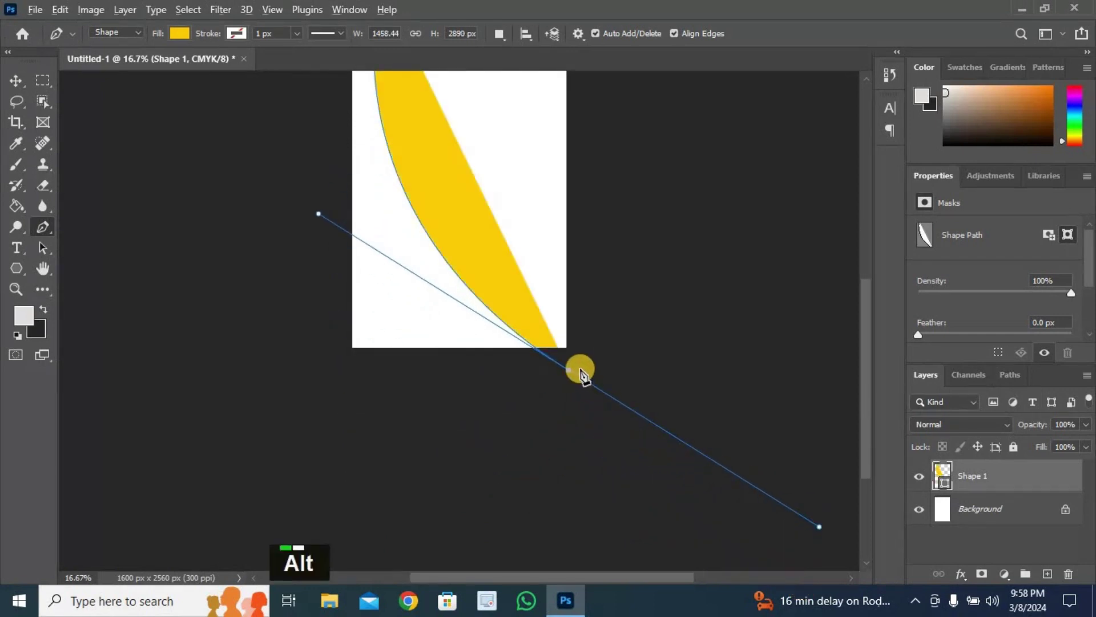
Step: Place anchor points to shape a yellow curved band along the cover's left edge
left_click(573, 378)
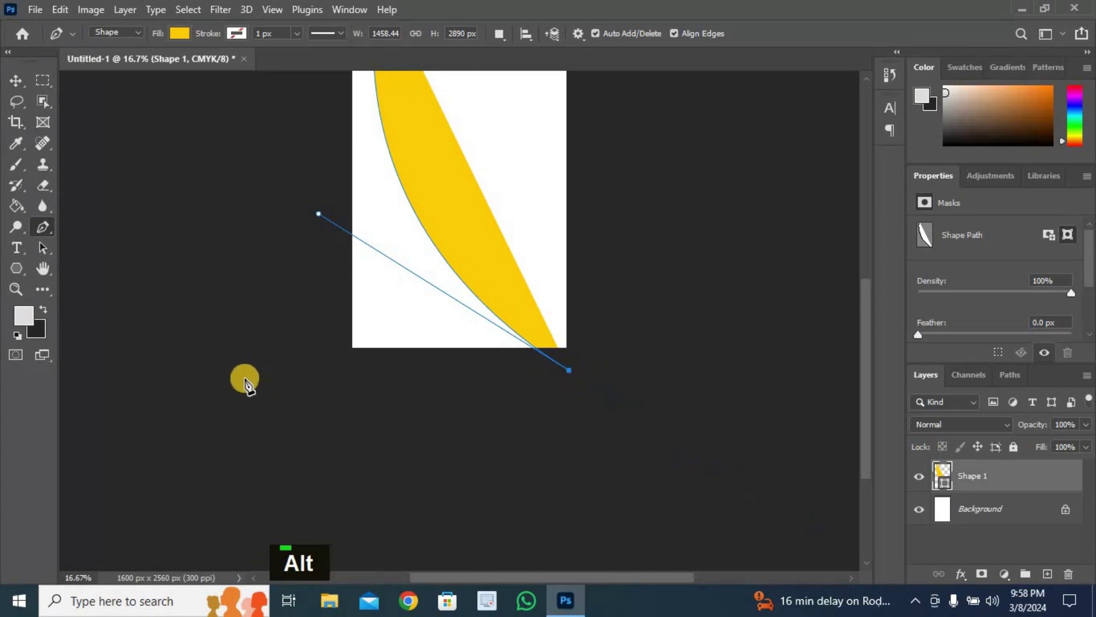
scroll("up", 3)
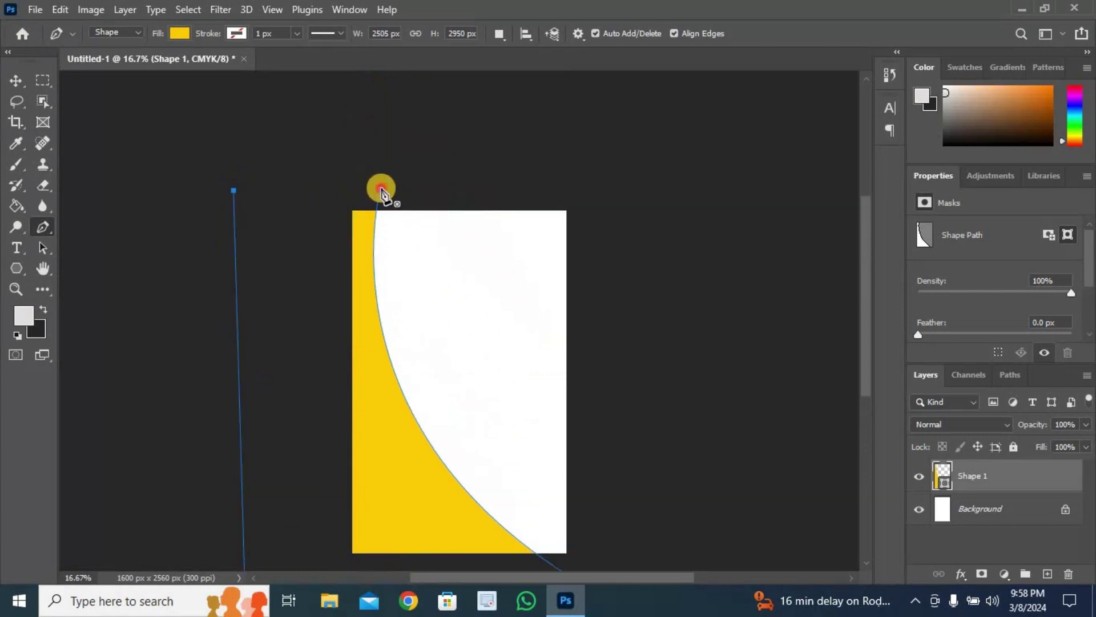
Step: Add a Drop Shadow layer style to the Shape 1 curve
scroll("down", 3)
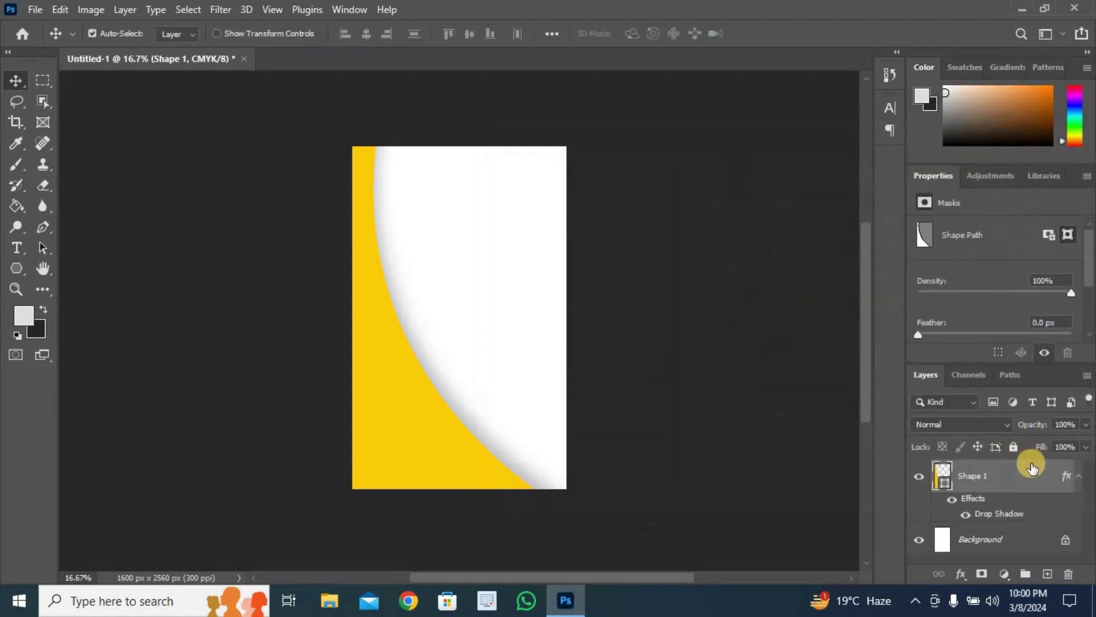
Step: Duplicate Shape 1 and transform the copy, rotated about 12 degrees, toward the lower-left
scroll("up", 3)
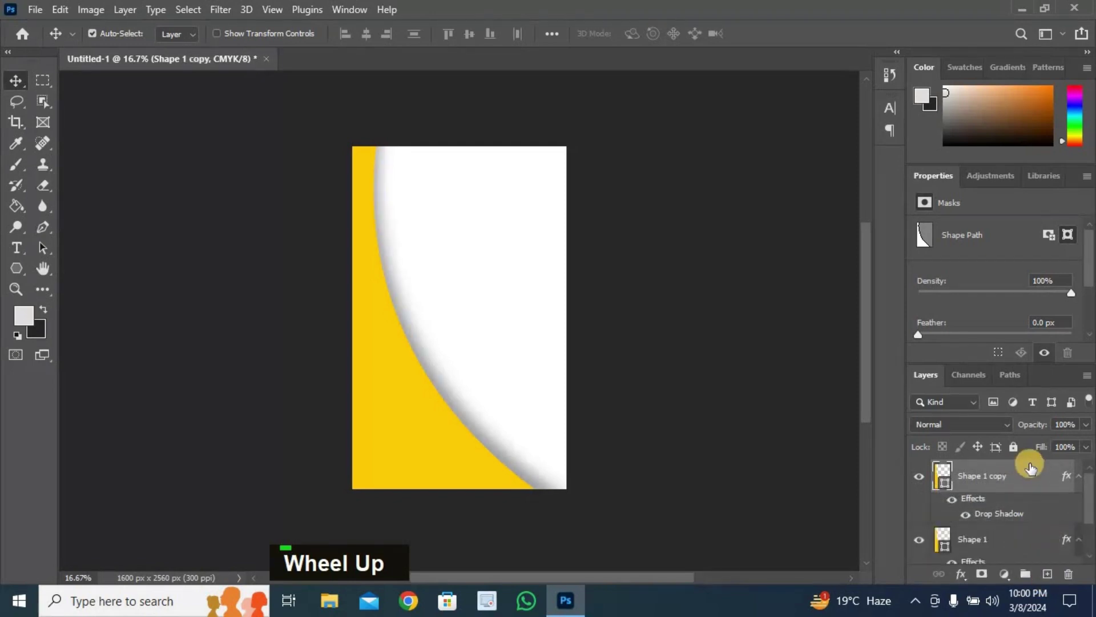
key("ctrl+t")
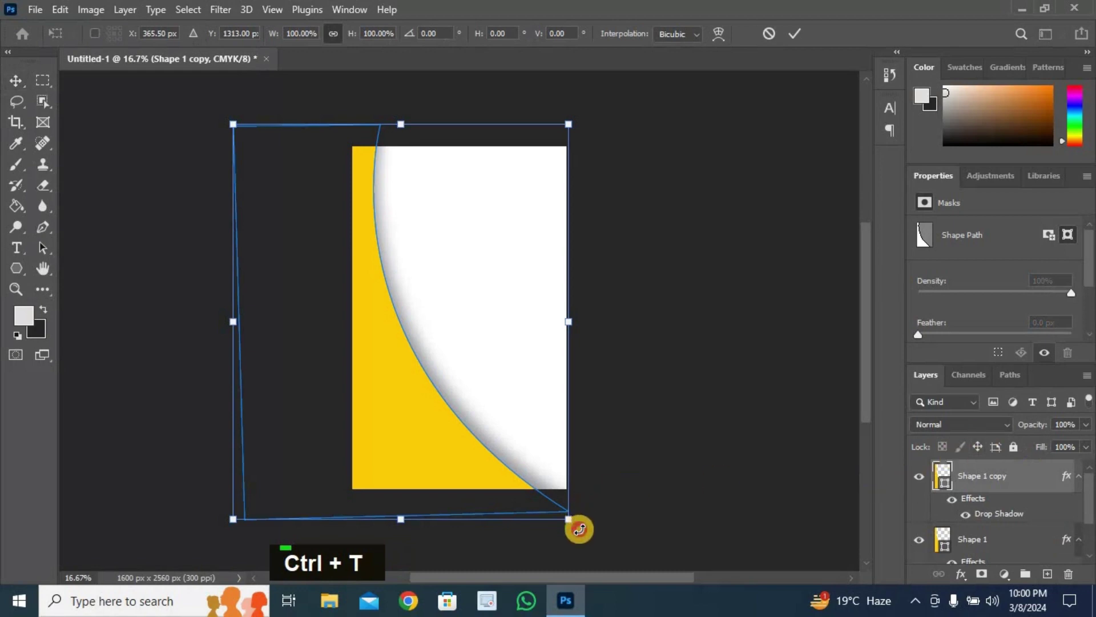
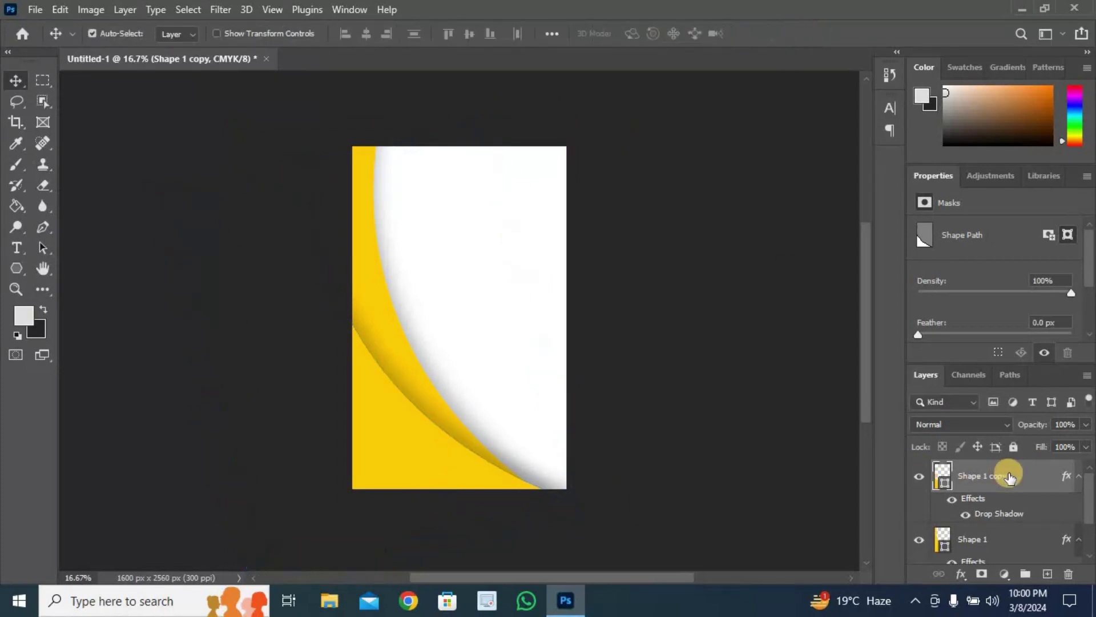
scroll("up", 3)
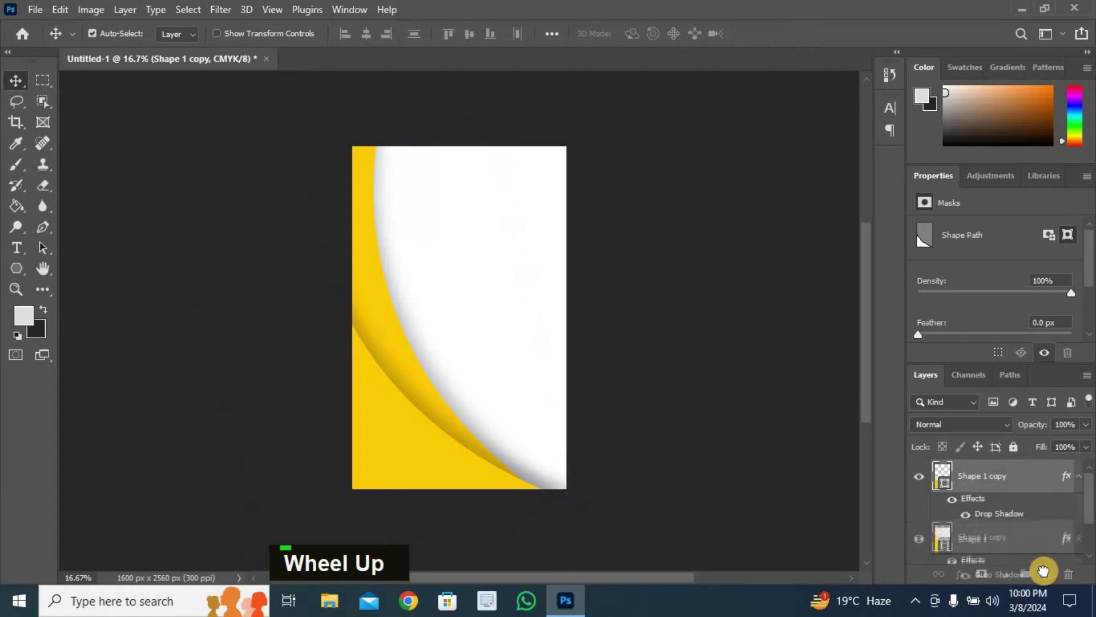
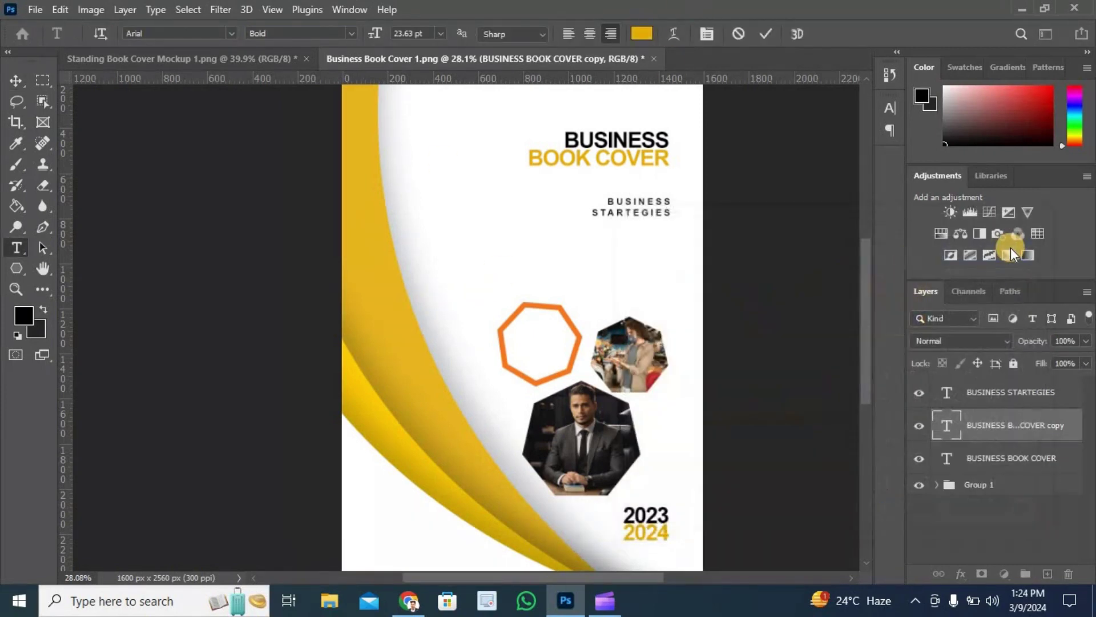
Step: Edit the duplicated subtitle layer near the bottom with character settings shown
scroll("down", 3)
scroll("down", 3)
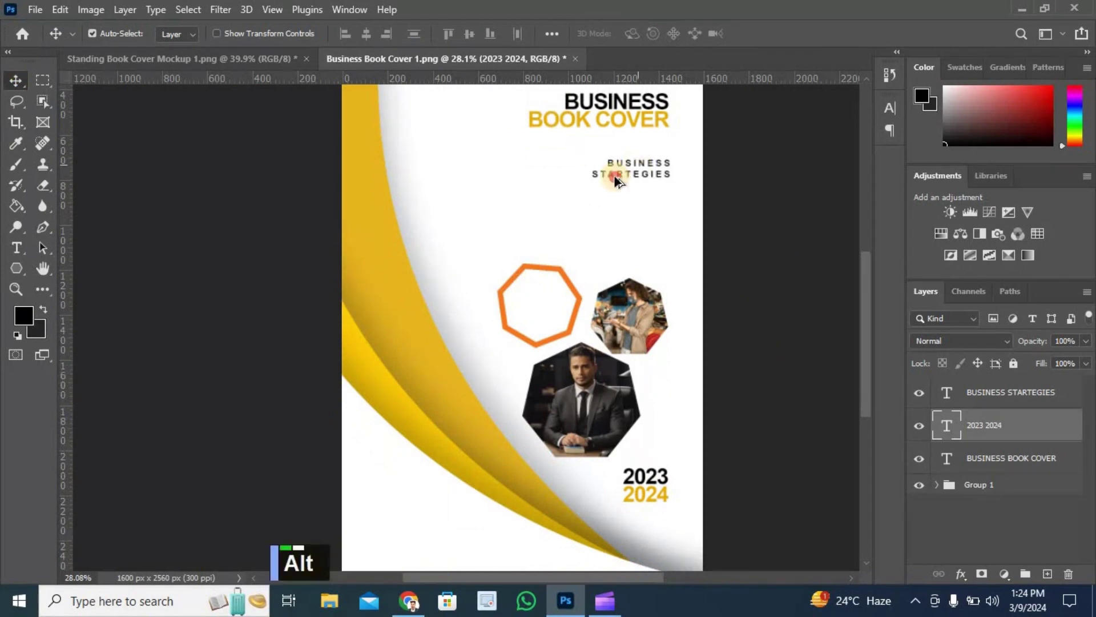
scroll("down", 3)
double_click(424, 497)
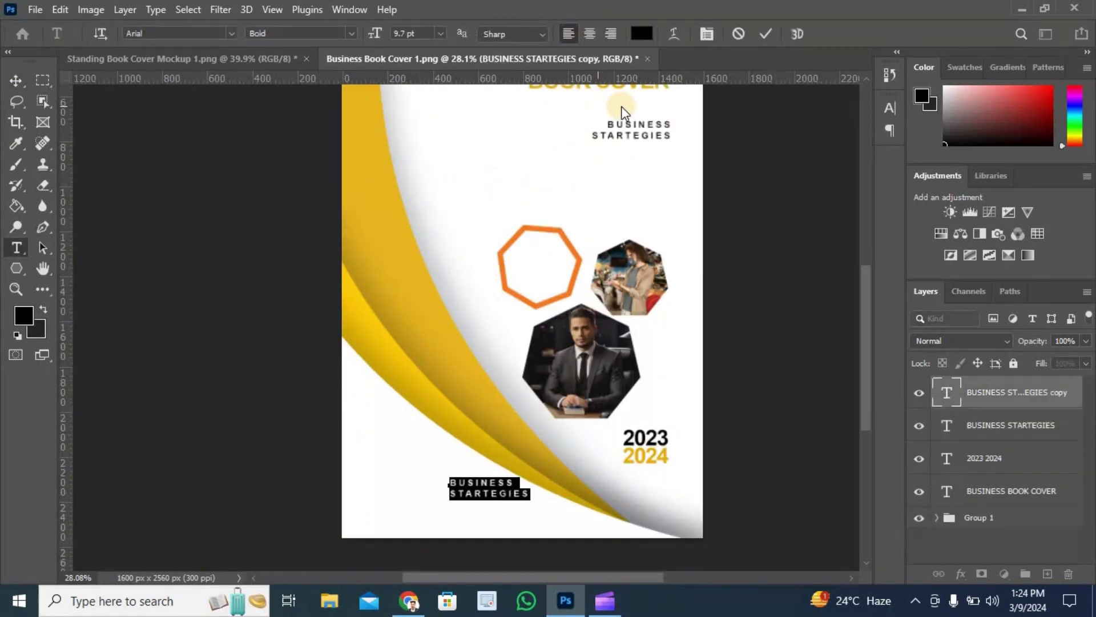
key("ctrl+t")
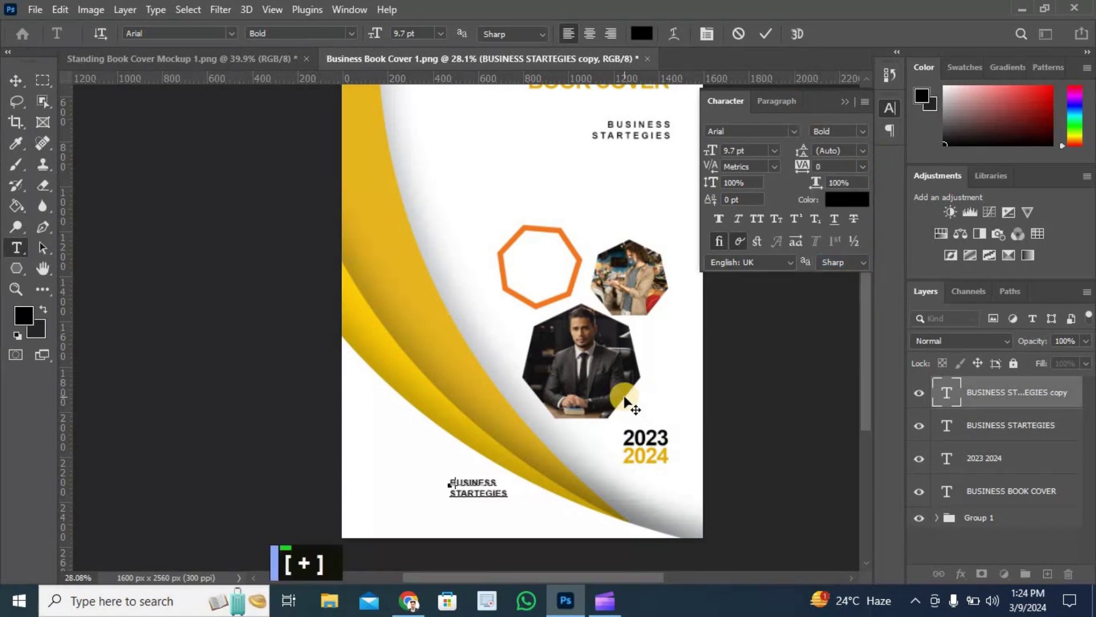
key("1")
key("2")
key("-")
key("4")
key("-")
key("6")
key("7")
key("8")
key("9")
key("Return")
key("w")
key("w")
type(".")
key("a")
key("m")
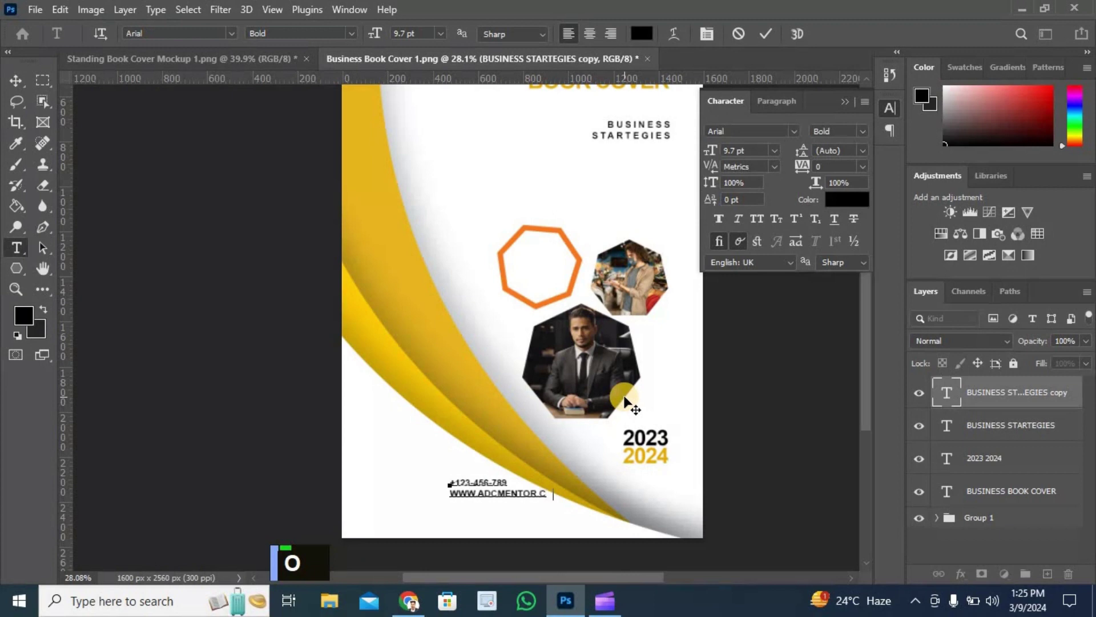
key("m")
key("ctrl+a")
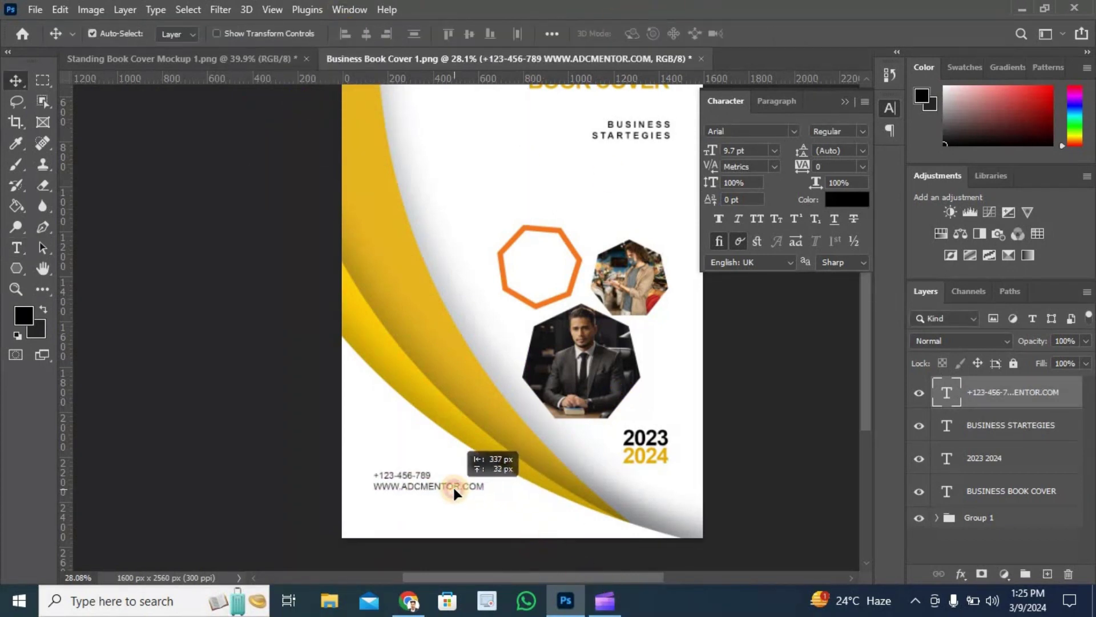
Step: Set the contact line to Regular weight at 8 pt and commit it
double_click(458, 497)
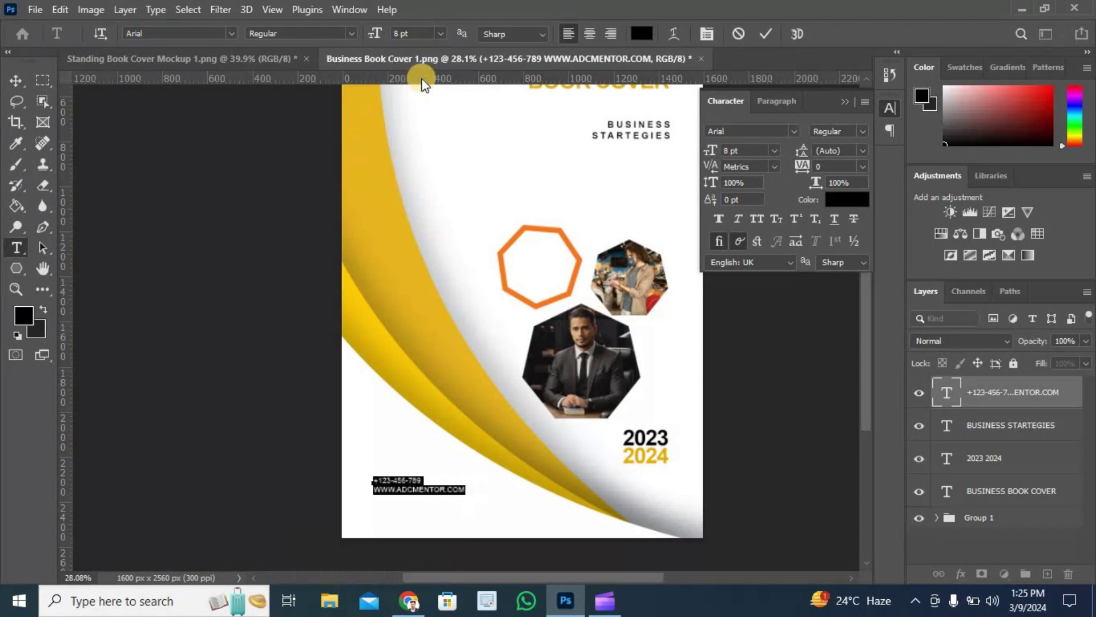
key("ctrl+0")
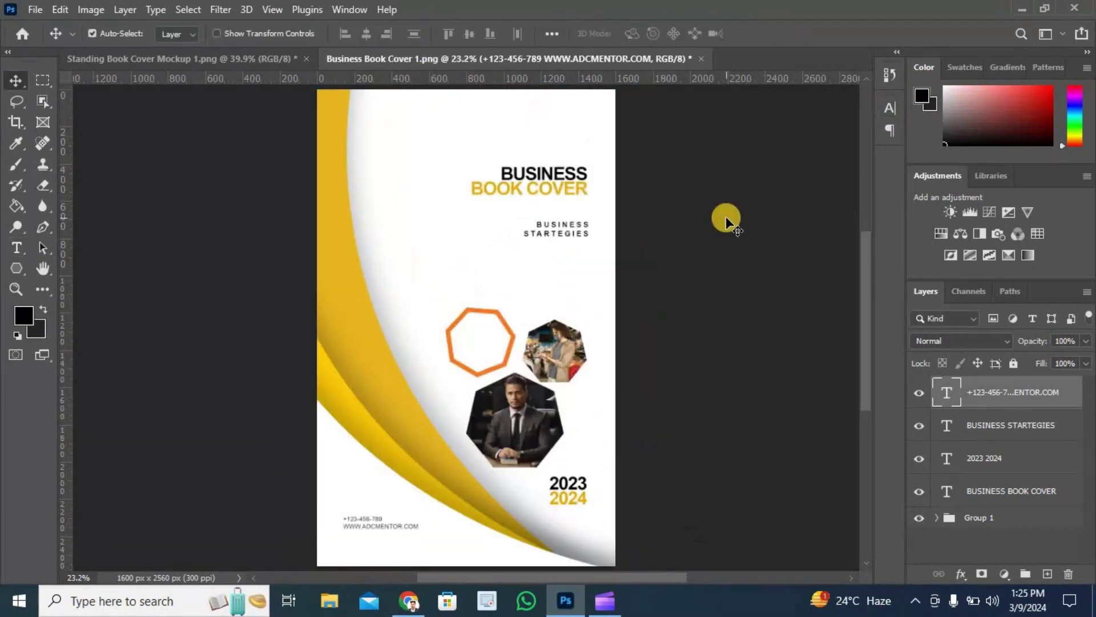